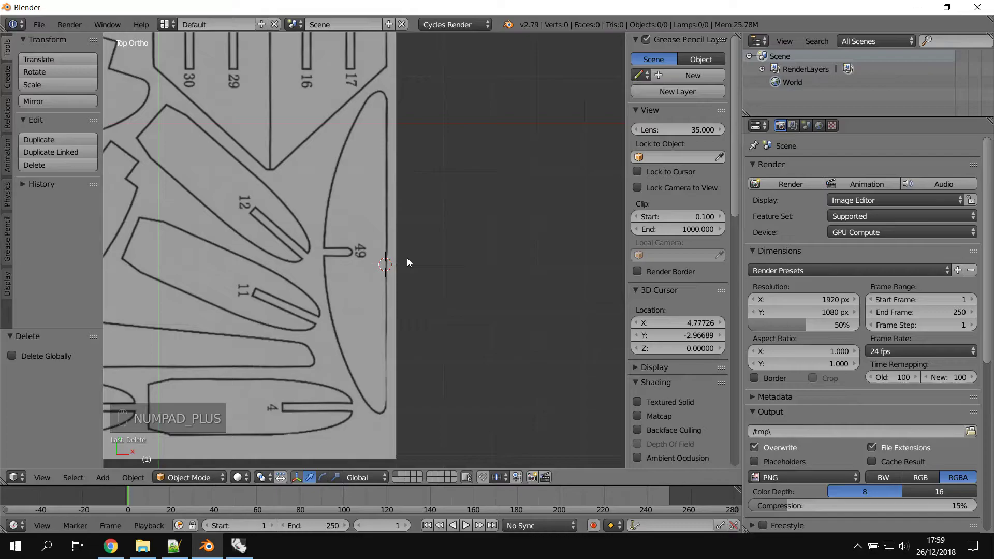
Step: Add a new NURBS curve over the reference sheet near part 49
{"action": "middle_click", "coordinate": [40, 26]}
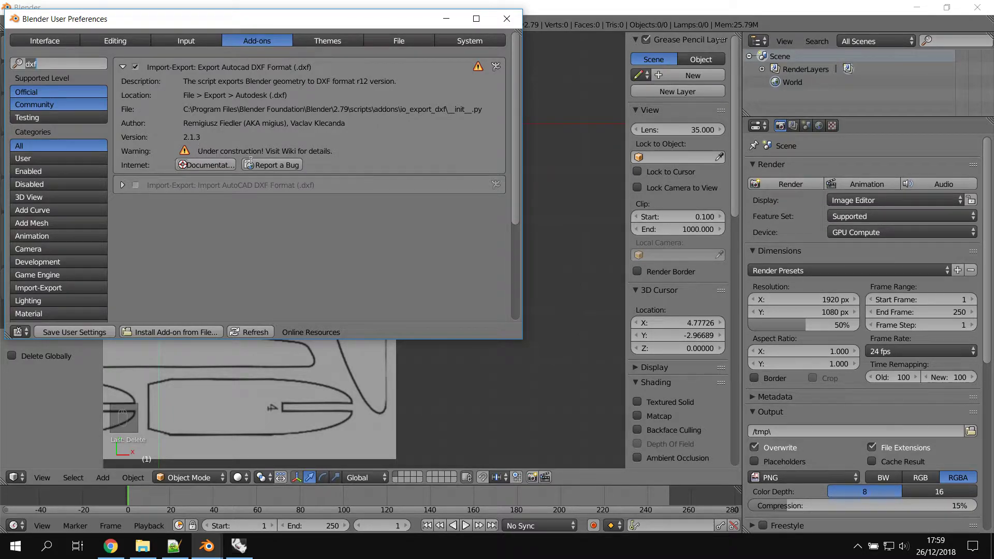
{"action": "left_click_drag", "start_coordinate": [527, 196], "coordinate": [405, 239]}
{"action": "left_click_drag", "start_coordinate": [344, 246], "coordinate": [379, 244]}
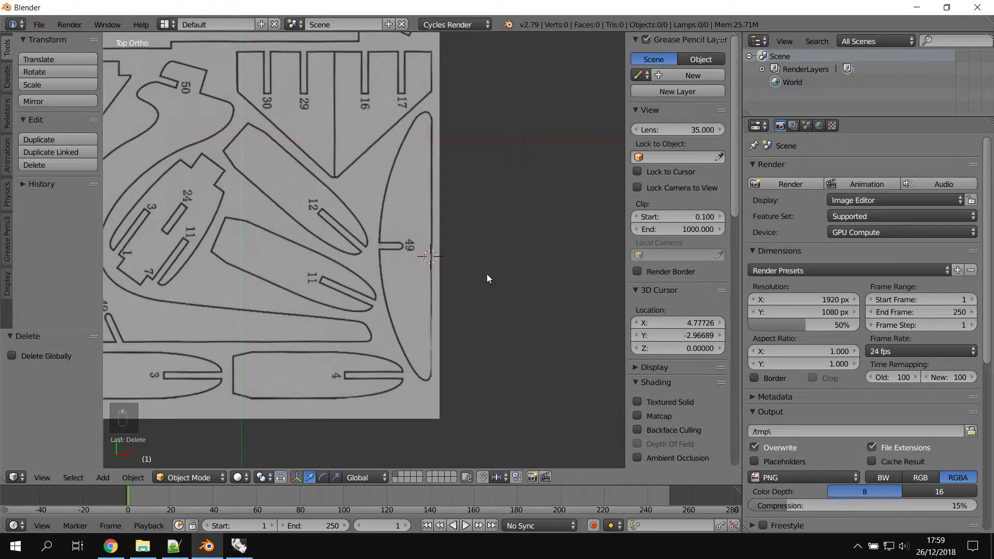
{"action": "key", "text": "shift+a"}
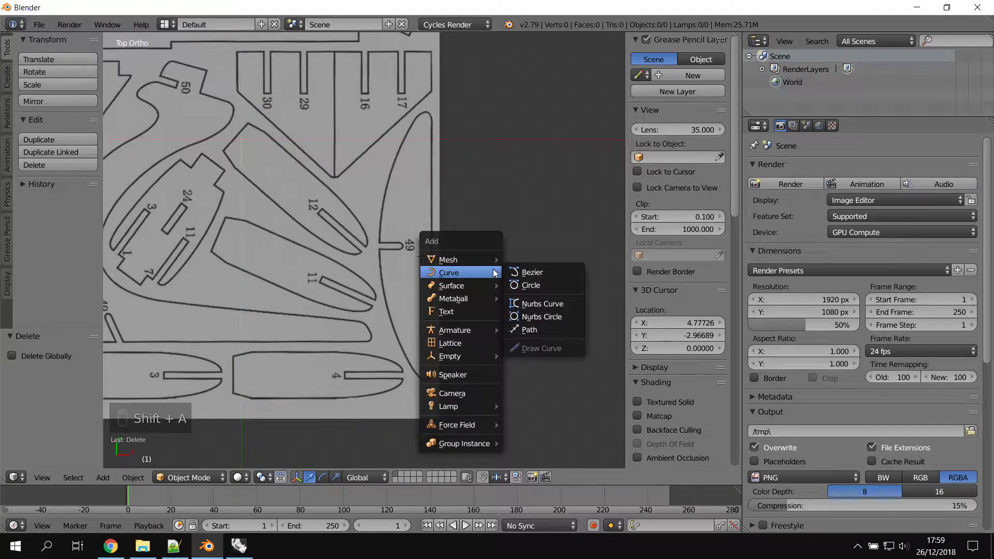
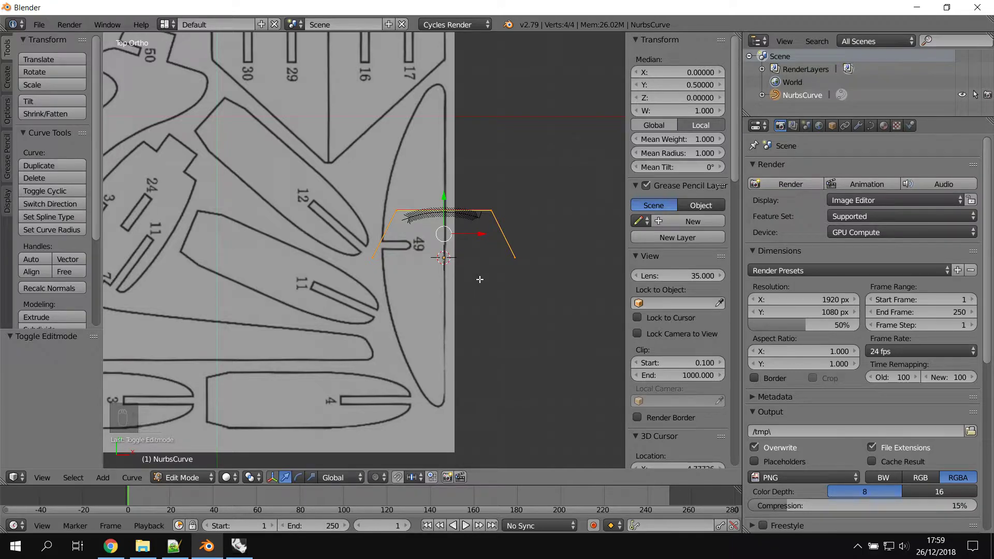
Step: Rotate the curve 90° and stretch it along Y to match the left edge of part 49
{"action": "key", "text": "a"}
{"action": "key", "text": "a"}
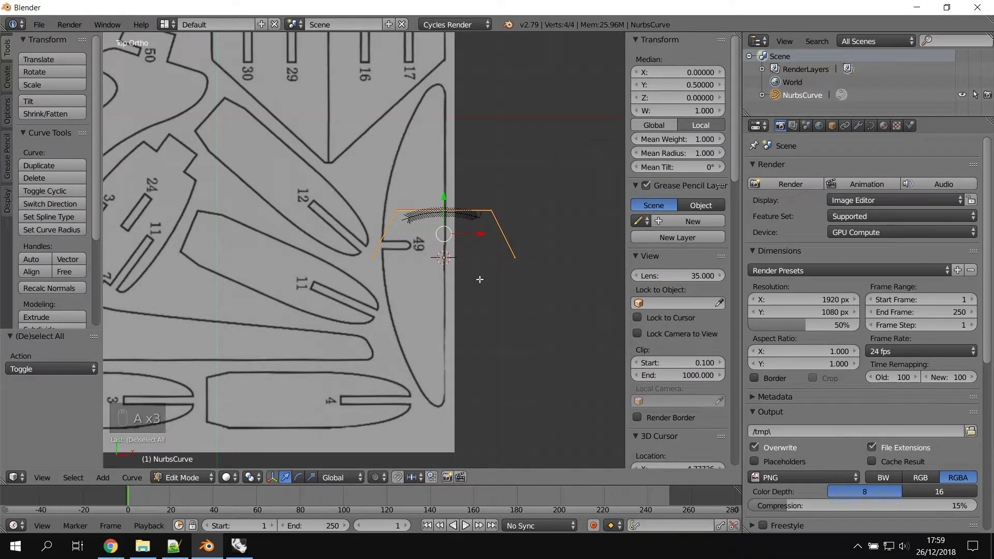
{"action": "key", "text": "r"}
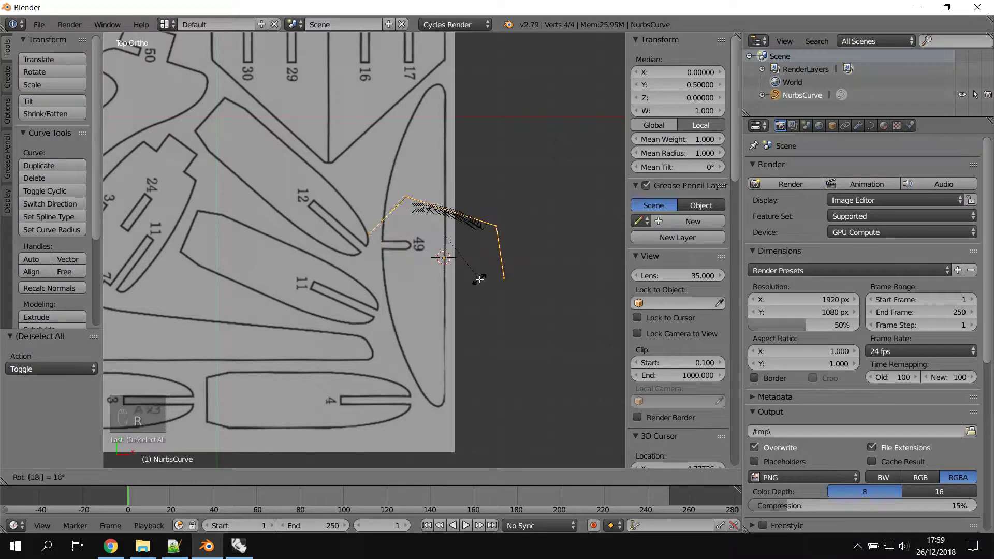
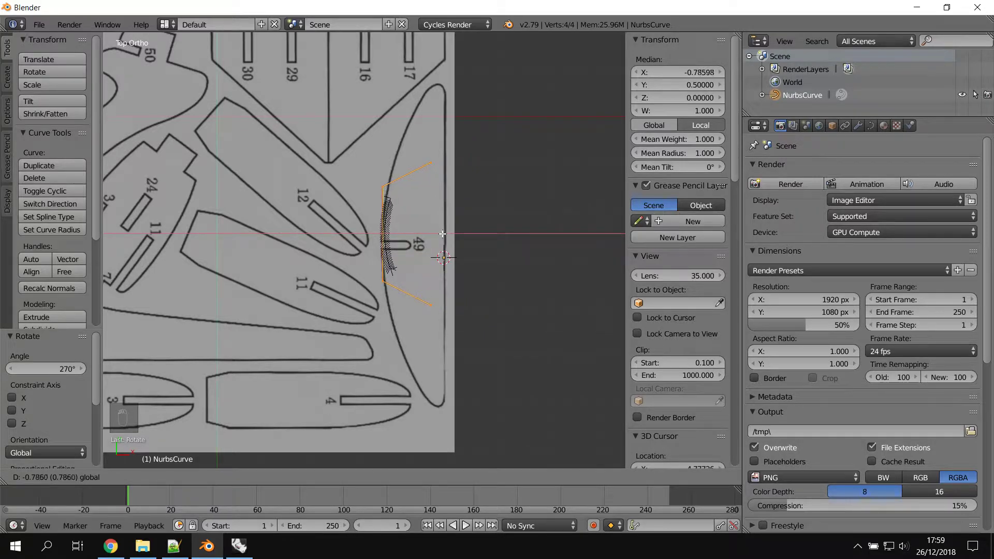
{"action": "key", "text": "s"}
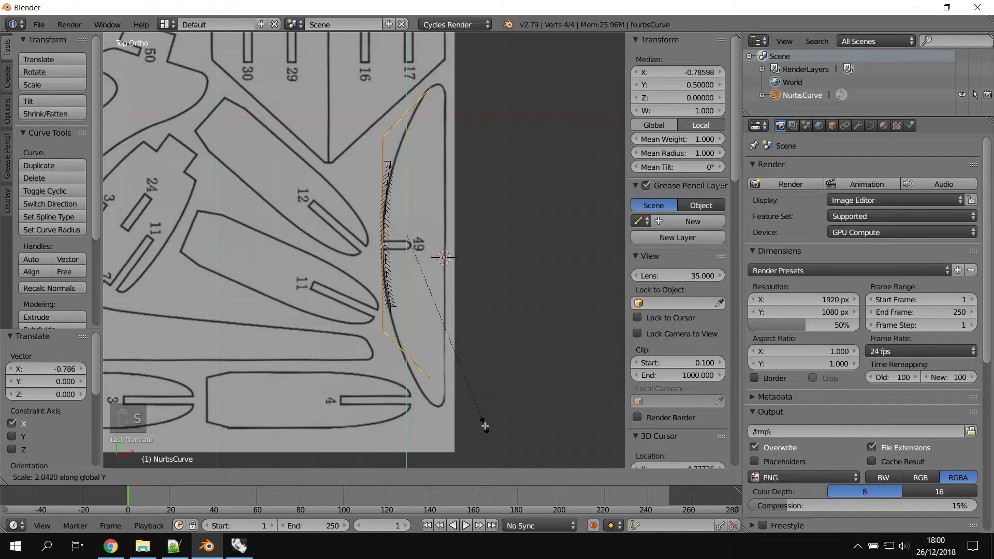
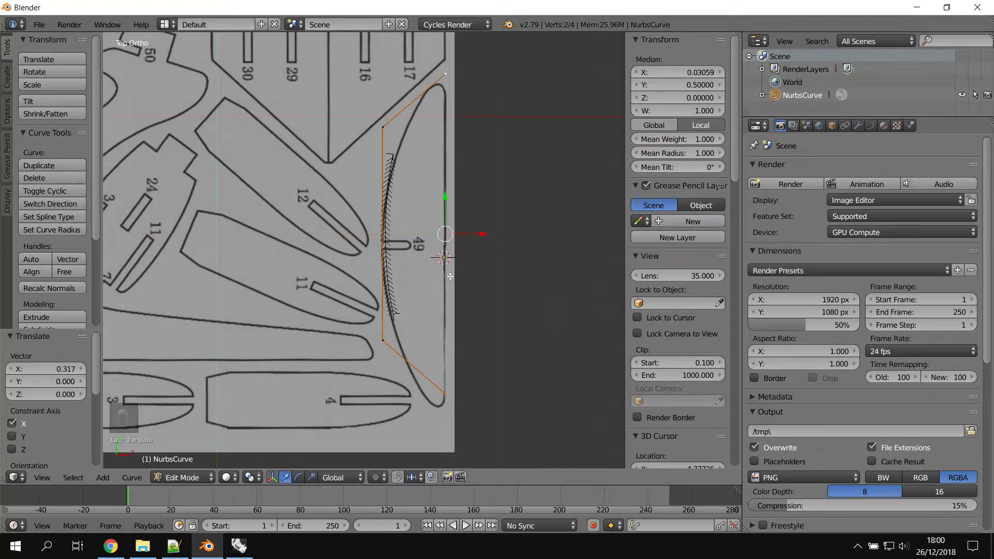
Step: Extrude new points from the curve's end down the right side of part 49's outline
{"action": "key", "text": "a"}
{"action": "key", "text": "a"}
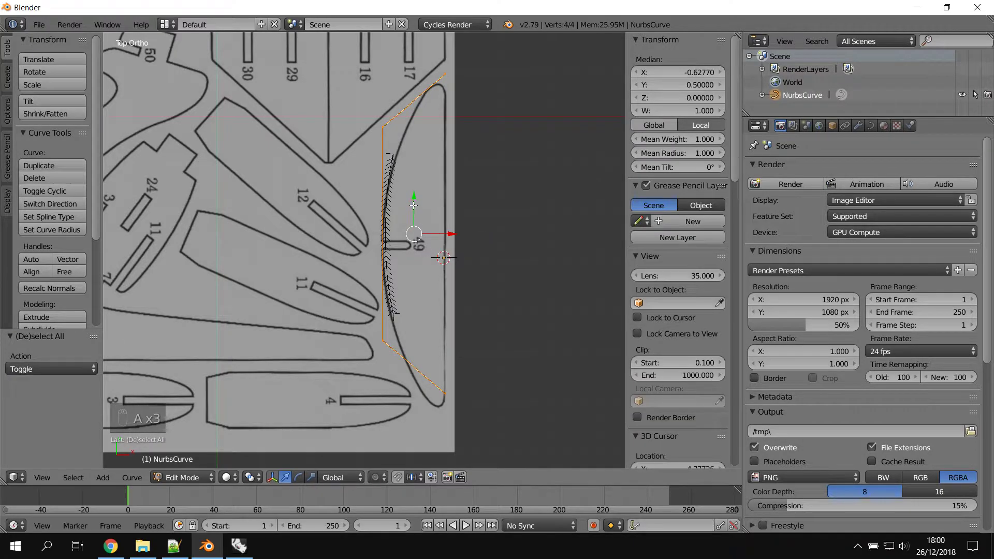
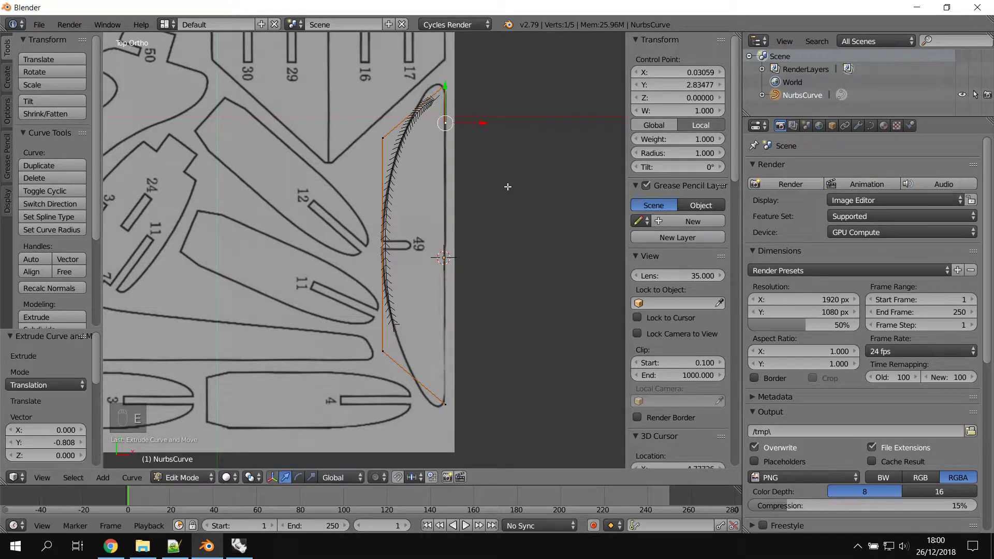
{"action": "key", "text": "e"}
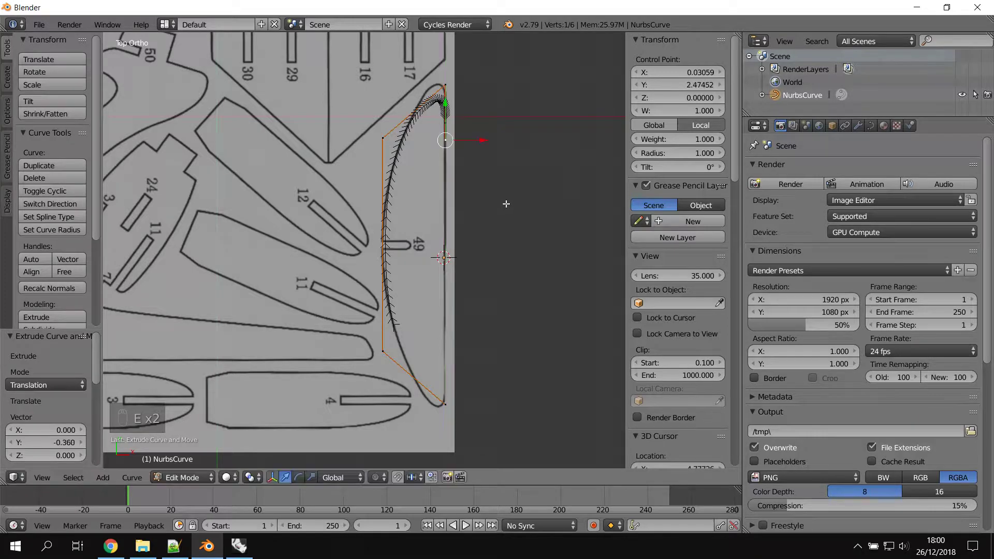
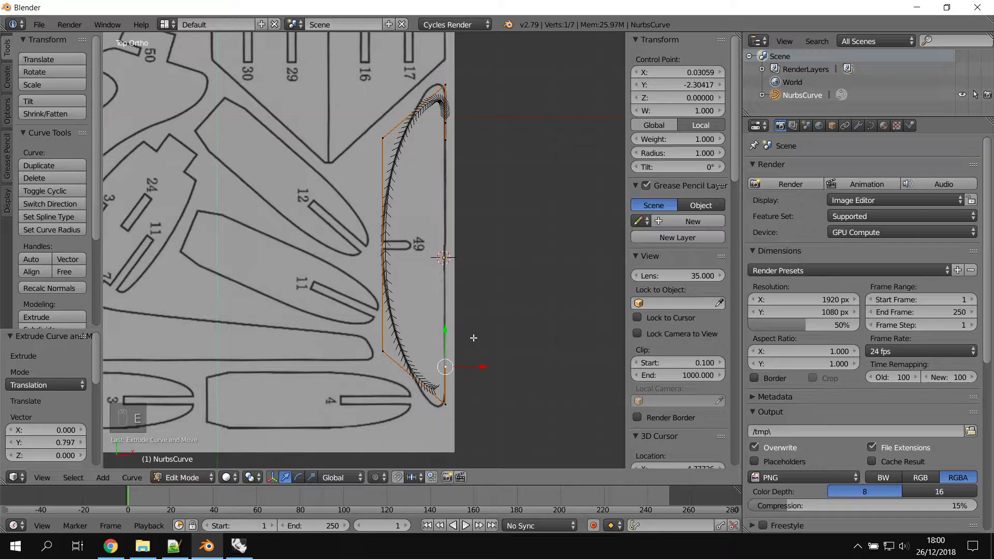
{"action": "key", "text": "e"}
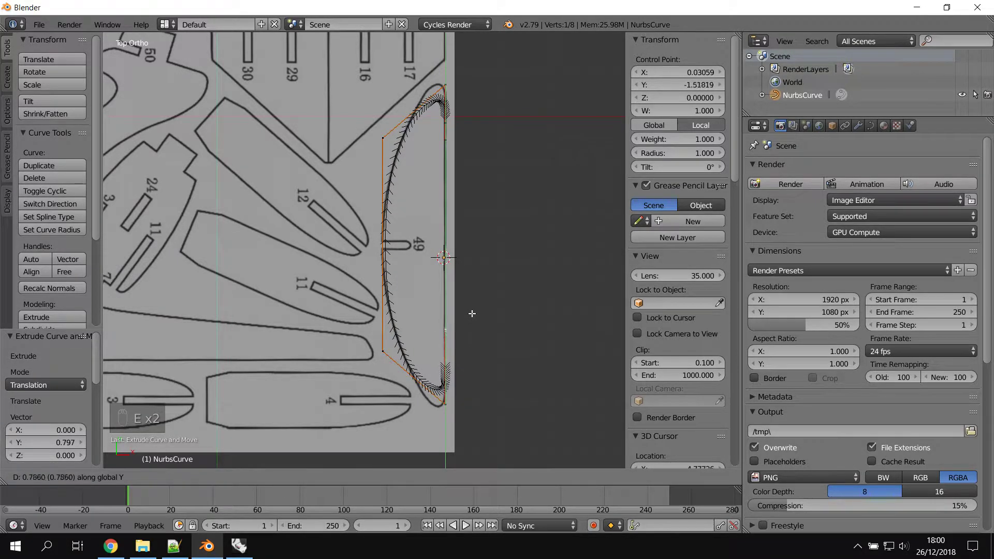
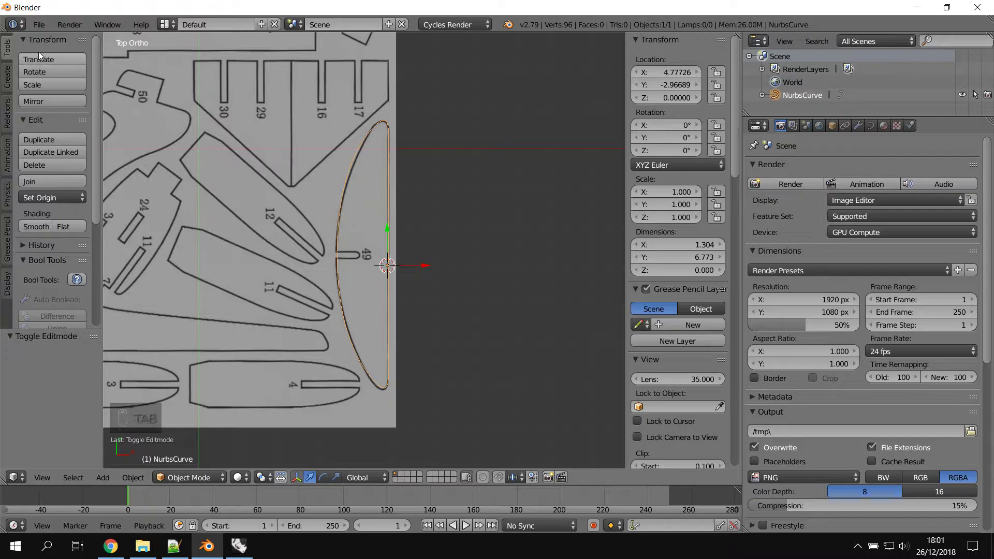
Step: Convert the traced outline of part 49 from a curve into a mesh
{"action": "left_click", "coordinate": [45, 31]}
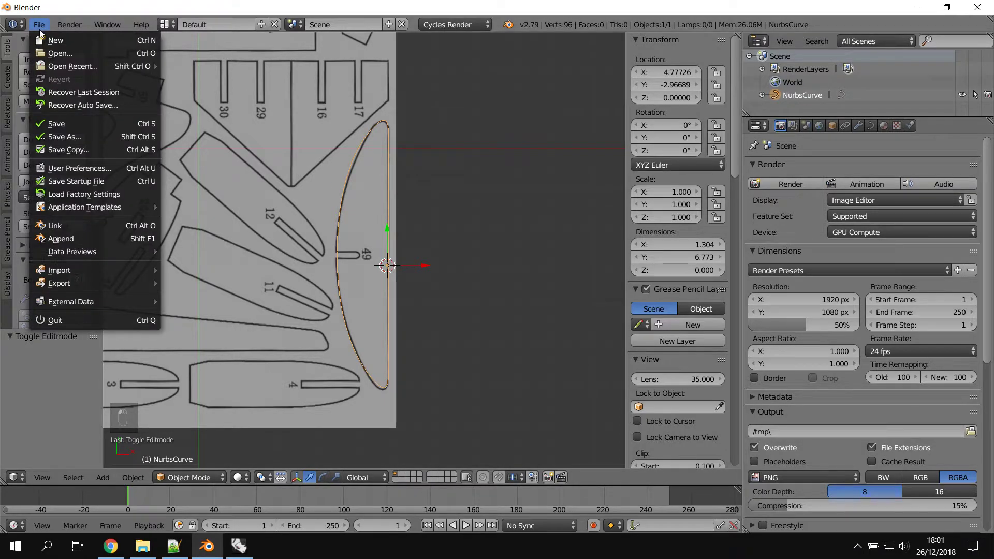
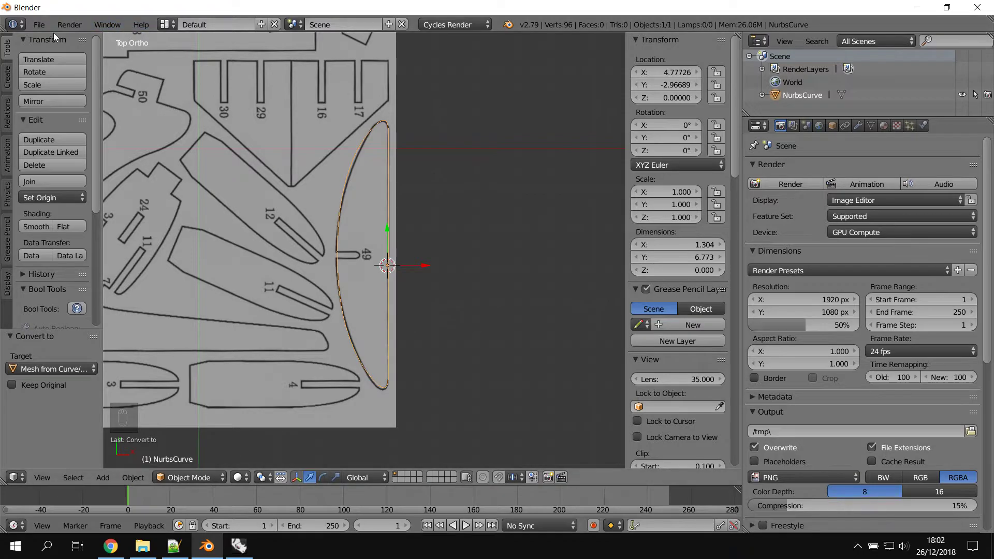
{"action": "left_click_drag", "start_coordinate": [45, 25], "coordinate": [228, 280]}
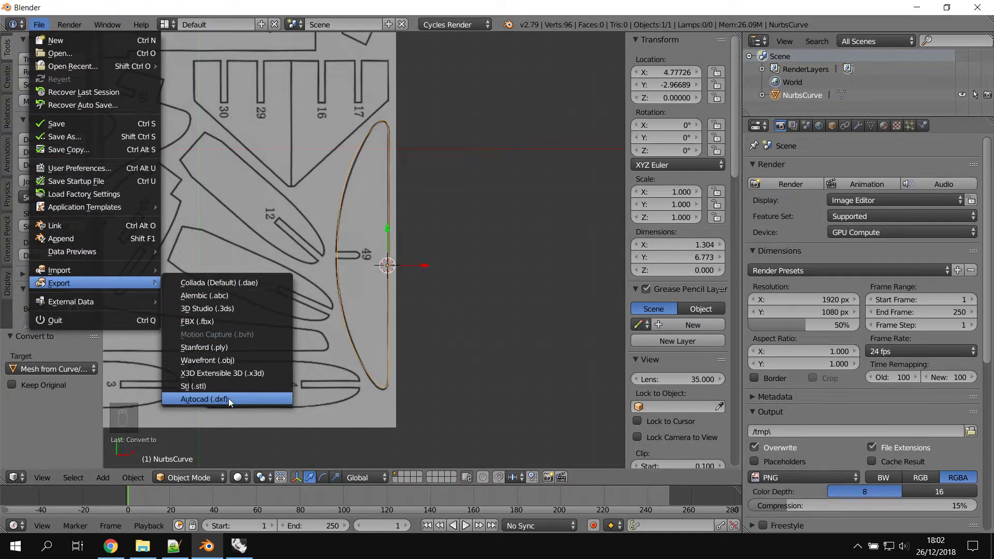
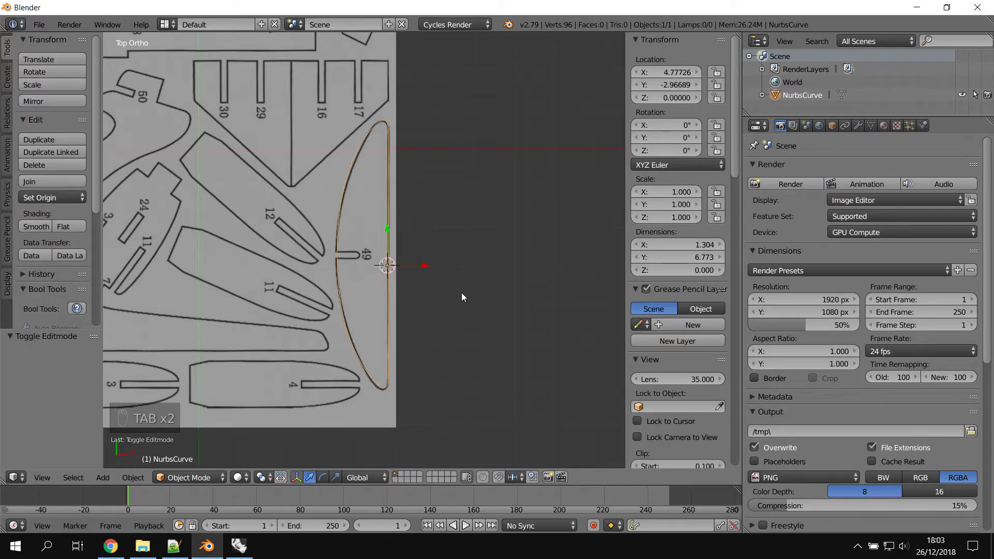
Step: Add a plane mesh and move it to the right of the reference sheet
{"action": "key", "text": "a"}
{"action": "key", "text": "shift+a"}
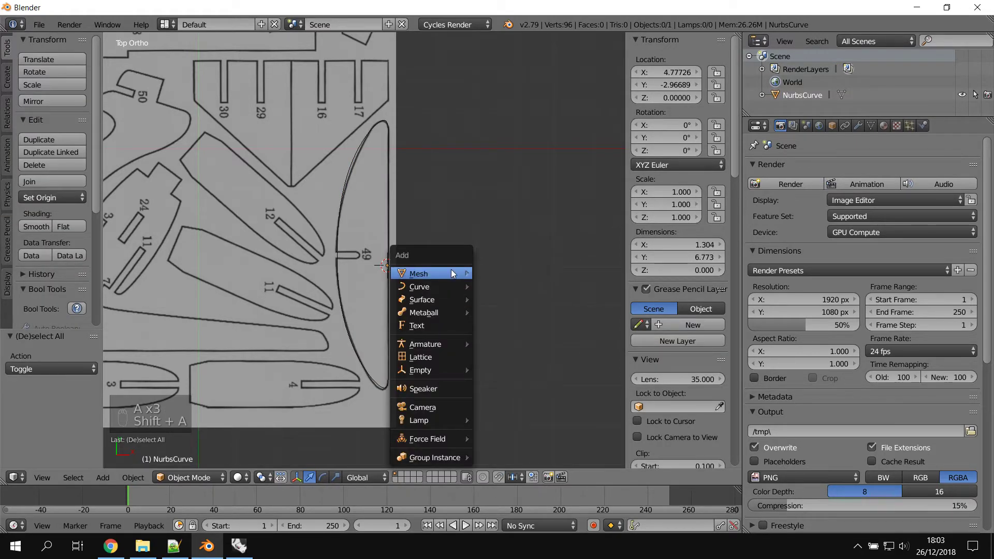
{"action": "left_click_drag", "start_coordinate": [344, 262], "coordinate": [408, 264]}
{"action": "left_click_drag", "start_coordinate": [407, 265], "coordinate": [295, 342]}
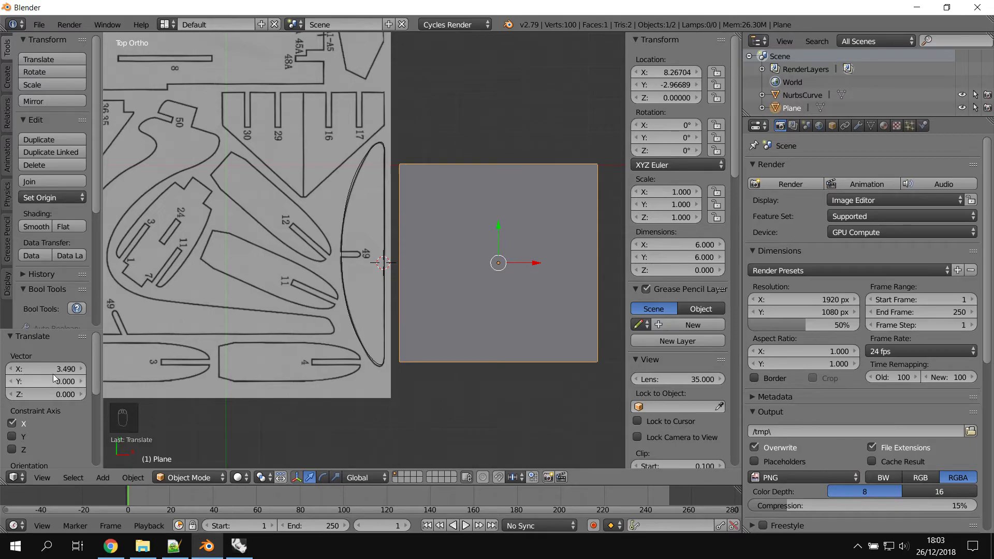
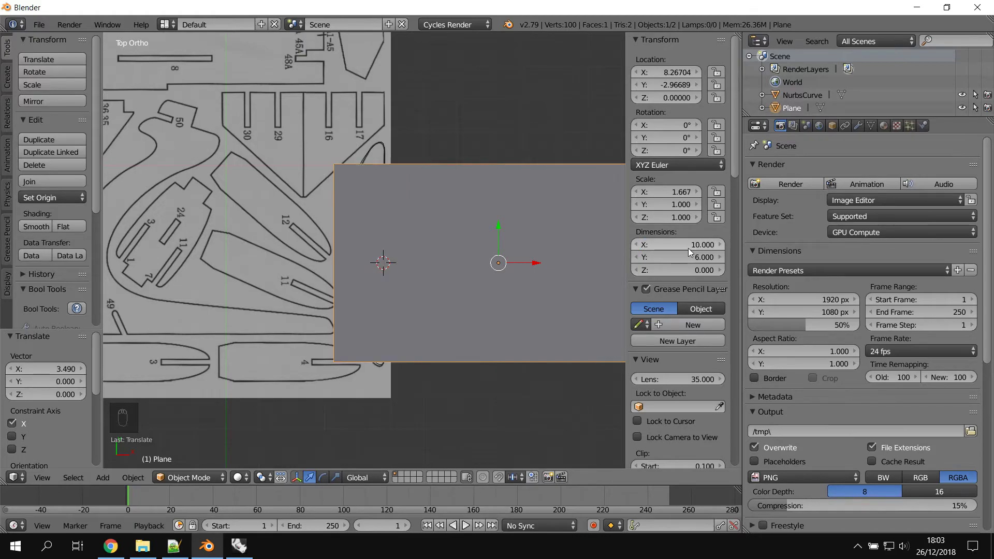
Step: Set the plane's dimensions to 10 by 10 and place it further right of the sheet
{"action": "left_click_drag", "start_coordinate": [692, 260], "coordinate": [333, 234]}
{"action": "left_click_drag", "start_coordinate": [334, 234], "coordinate": [466, 260]}
{"action": "left_click_drag", "start_coordinate": [466, 260], "coordinate": [687, 274]}
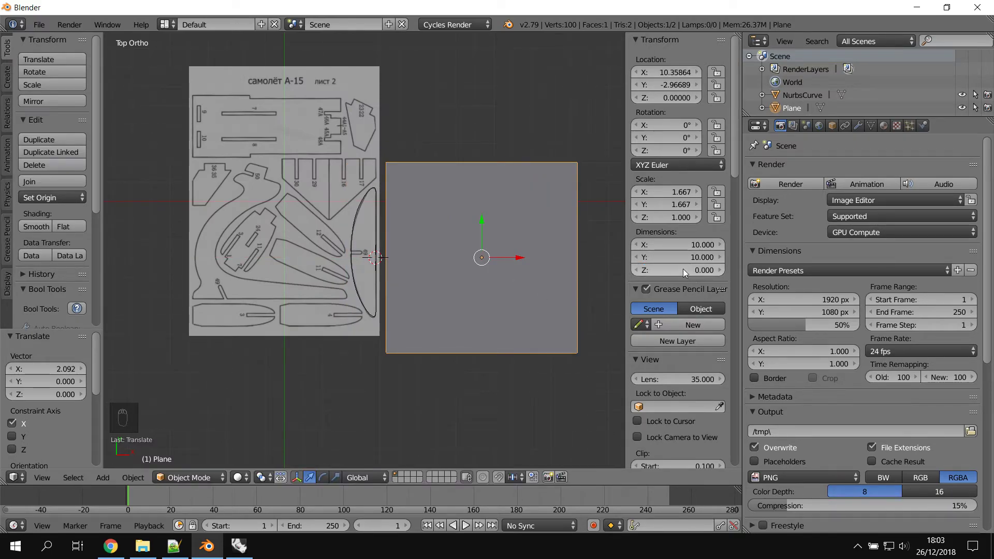
Step: Start the Autocad DXF export from the File menu
{"action": "left_click_drag", "start_coordinate": [670, 263], "coordinate": [45, 27]}
{"action": "left_click_drag", "start_coordinate": [45, 28], "coordinate": [100, 284]}
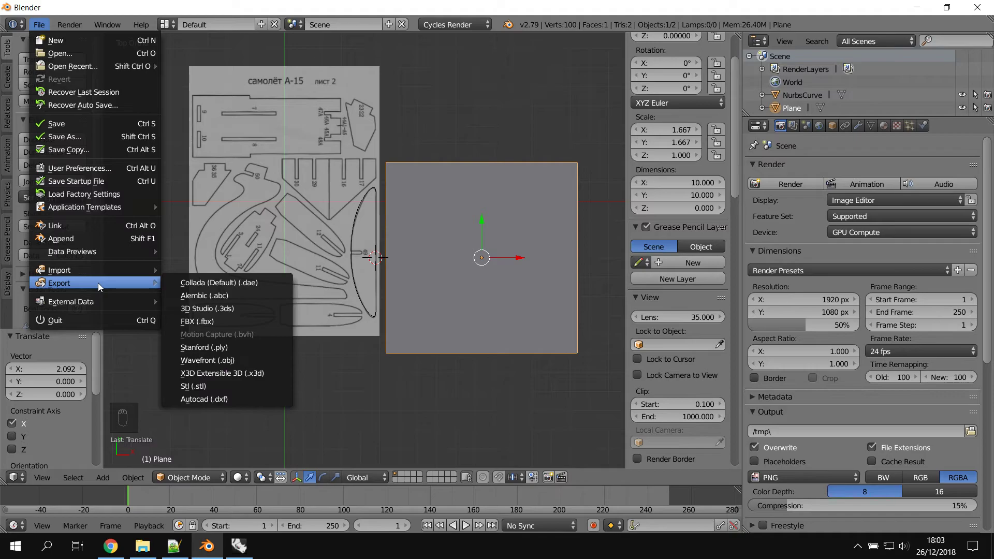